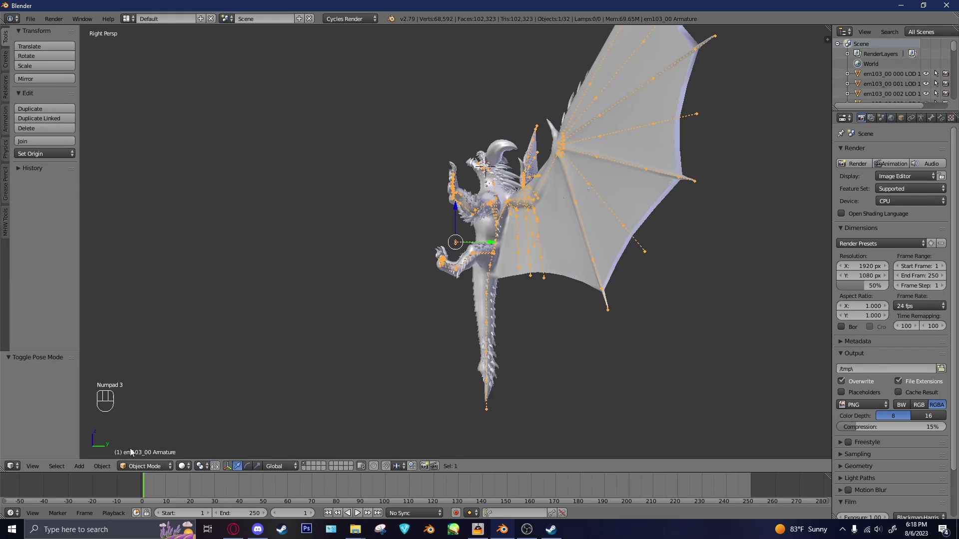
Select all the monster's parts and rotate them -90 degrees so the model stands on its legs.
key(a)
key(a)
key(r)
key(KP_9)
key(KP_0)
key(KP_Subtract)
key(KP_Enter)
key(a)
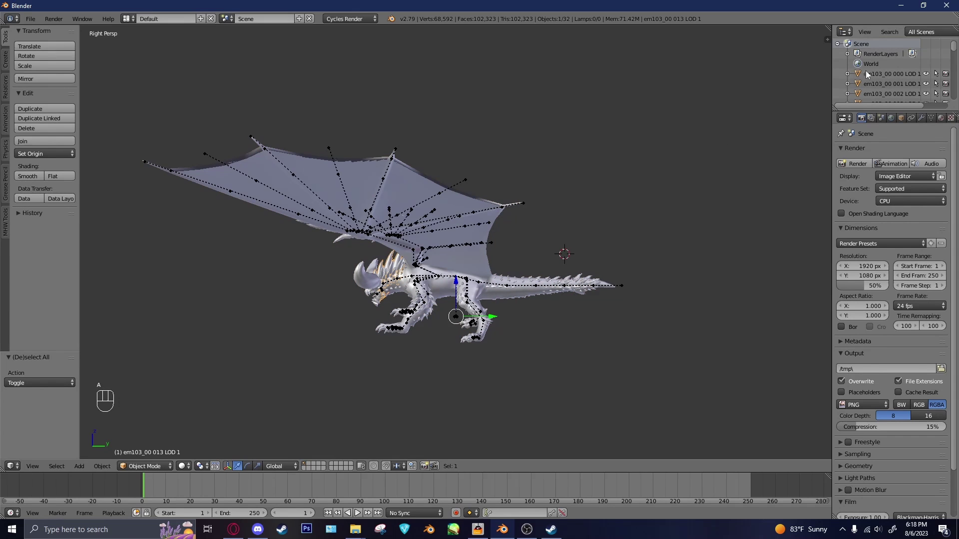
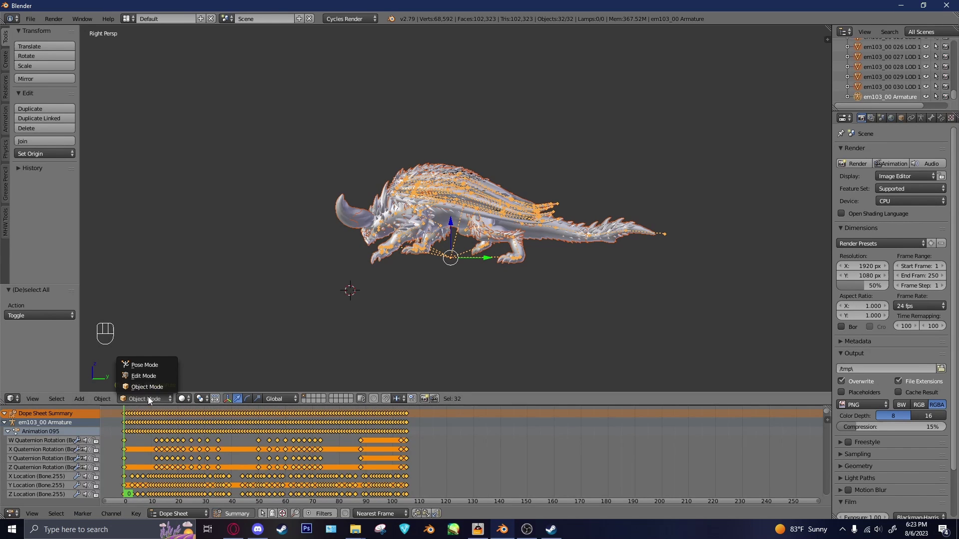
Make the timeline area an Action Editor and assign Animation 030 to the armature.
click(183, 492)
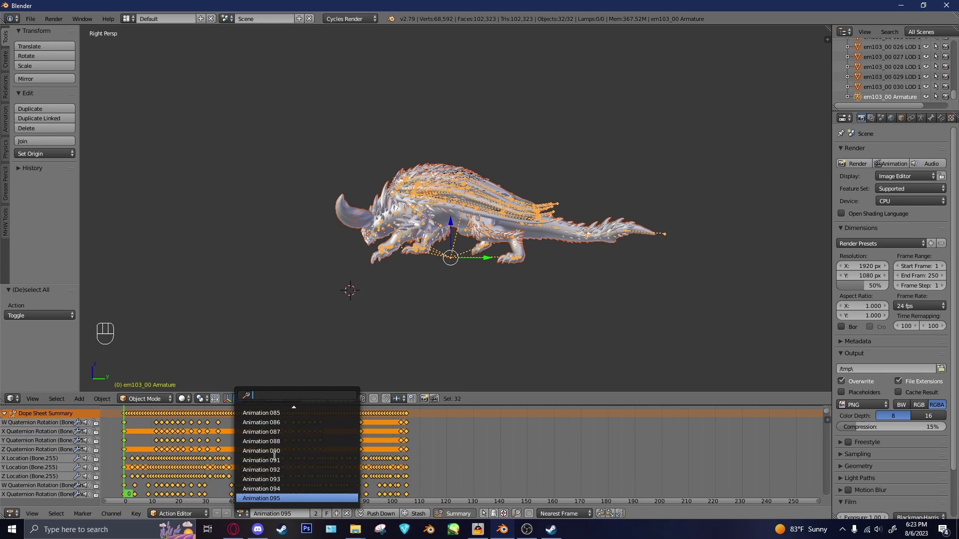
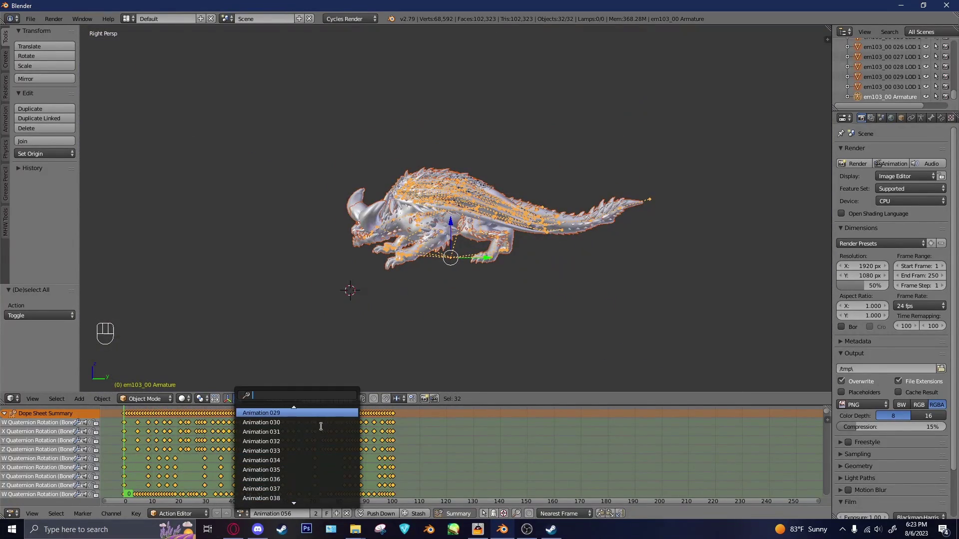
drag(127, 414, 130, 447)
click(487, 306)
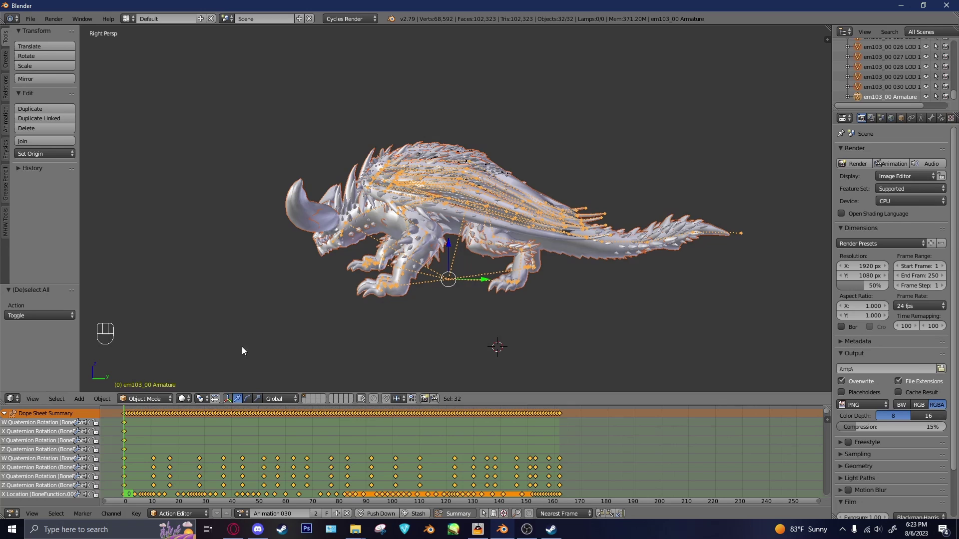
click(181, 399)
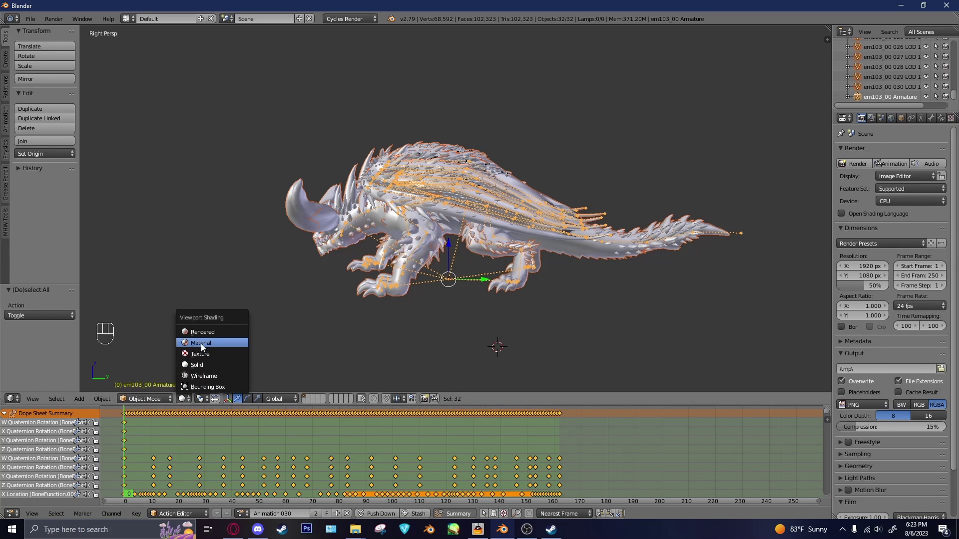
Orbit around the monster and show it with textured viewport shading, nothing selected.
drag(202, 347, 318, 295)
click(296, 327)
drag(350, 296, 420, 295)
click(318, 254)
key(g)
drag(353, 284, 307, 257)
drag(320, 255, 351, 284)
key(h)
click(609, 286)
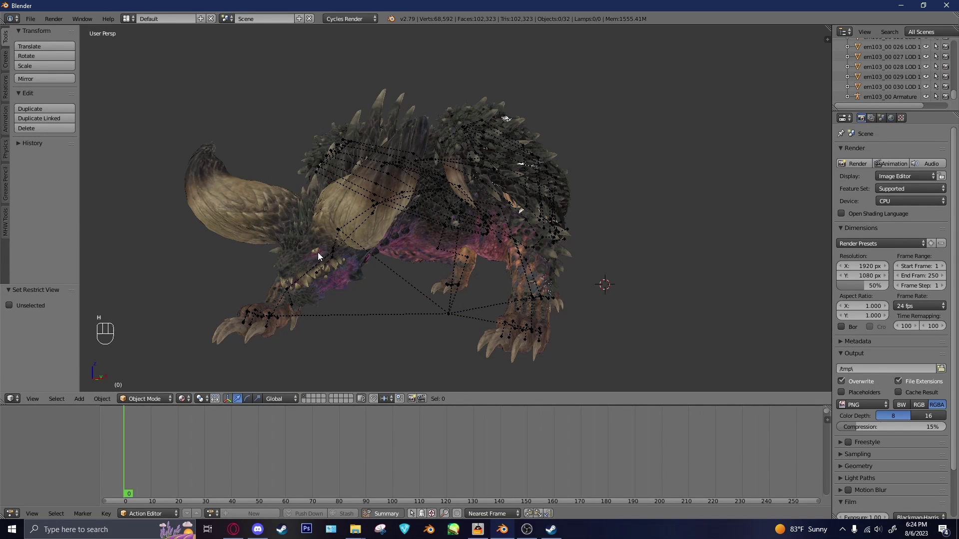
drag(463, 262, 394, 268)
click(391, 268)
middle_click(391, 268)
click(701, 219)
click(710, 226)
click(667, 226)
drag(685, 237, 626, 239)
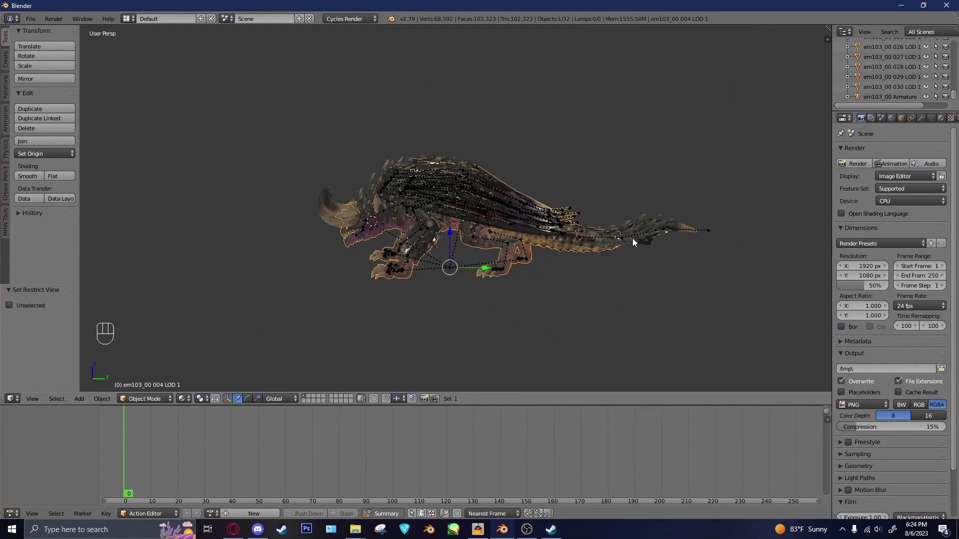
drag(154, 435, 470, 330)
key(KP_1)
key(KP_3)
click(534, 298)
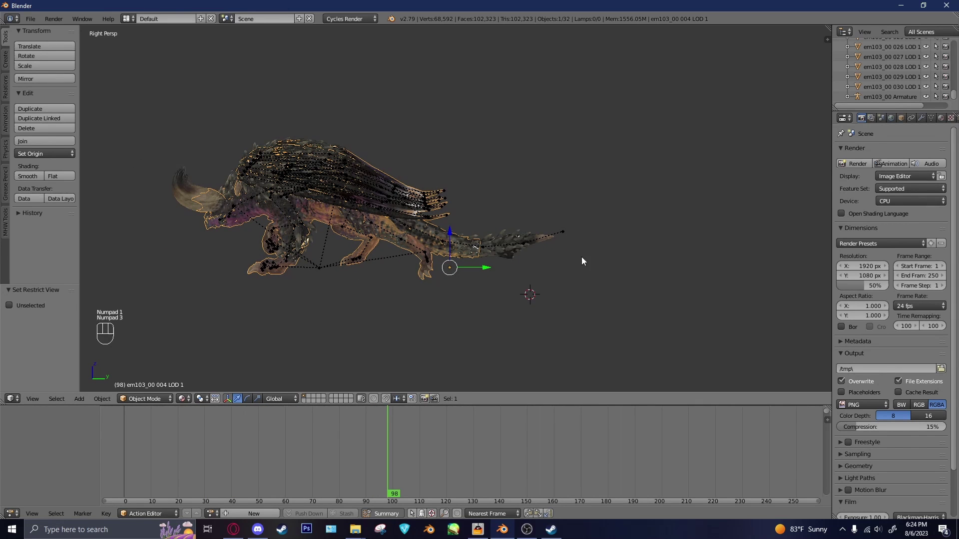
key(a)
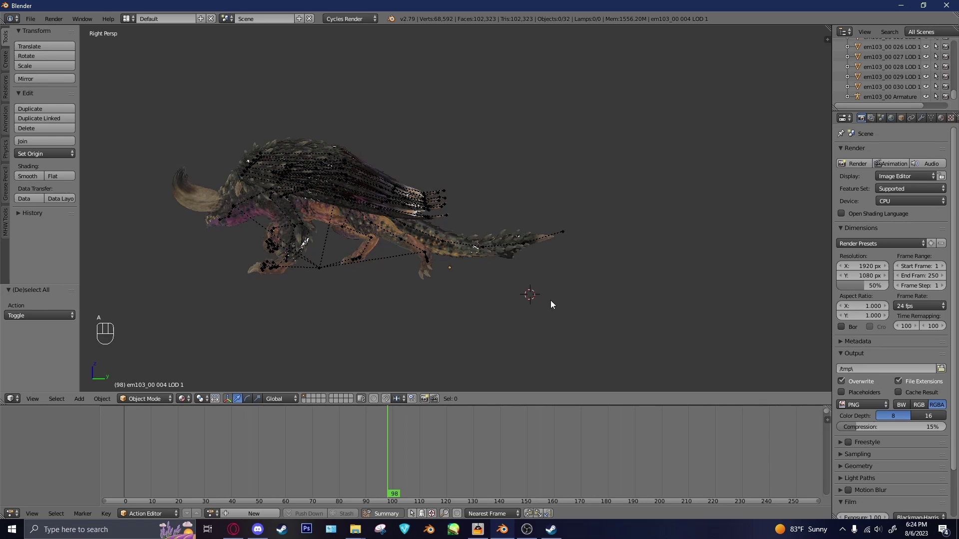
drag(220, 449, 496, 228)
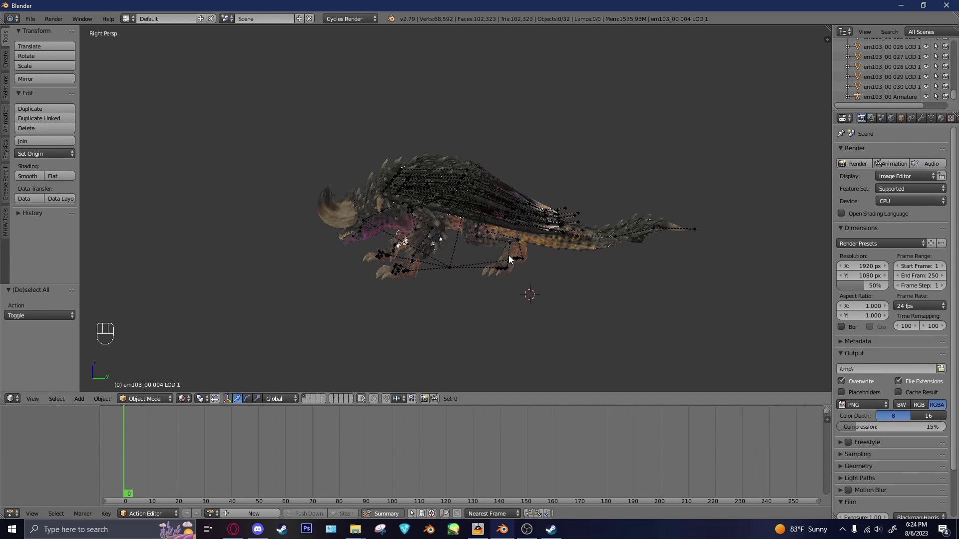
click(451, 296)
click(213, 517)
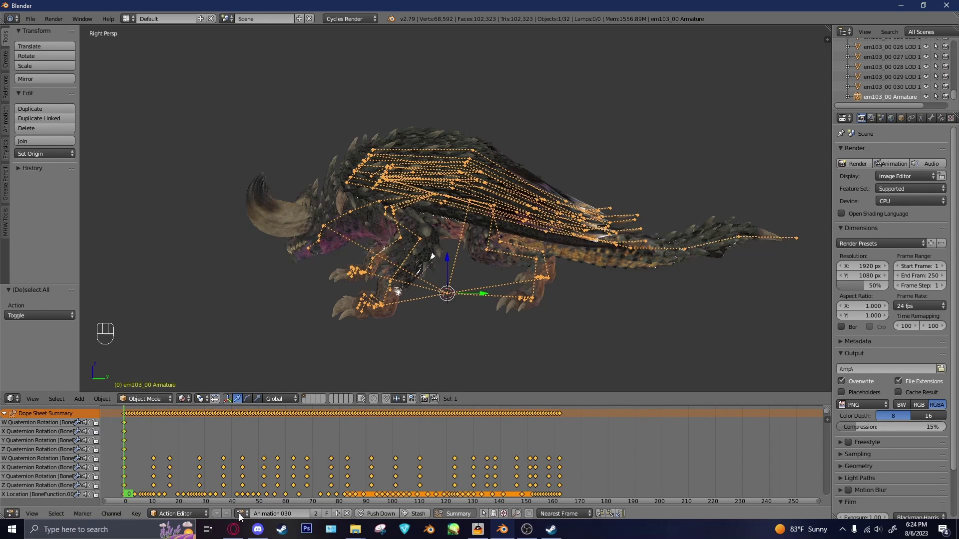
click(34, 24)
click(667, 165)
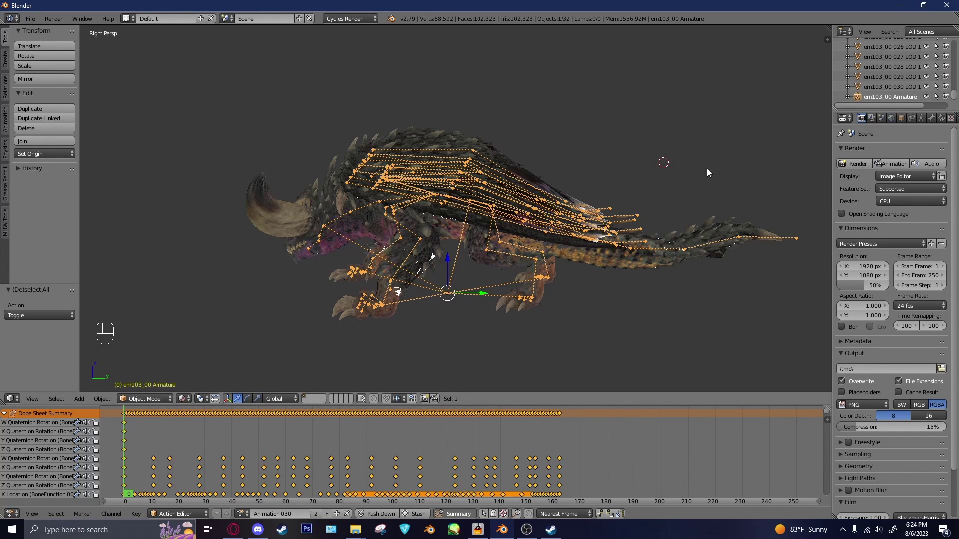
drag(294, 266, 402, 264)
click(928, 96)
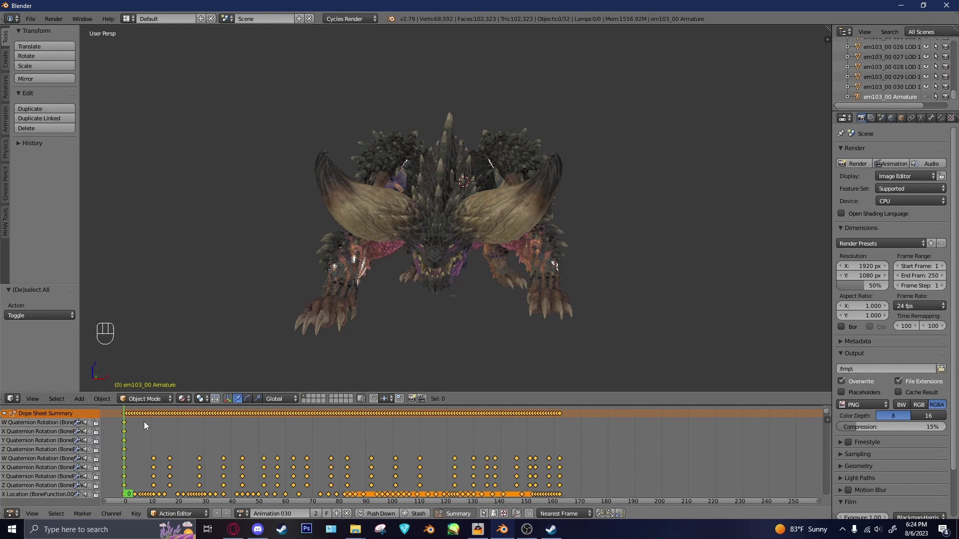
drag(142, 429, 553, 374)
drag(532, 350, 462, 351)
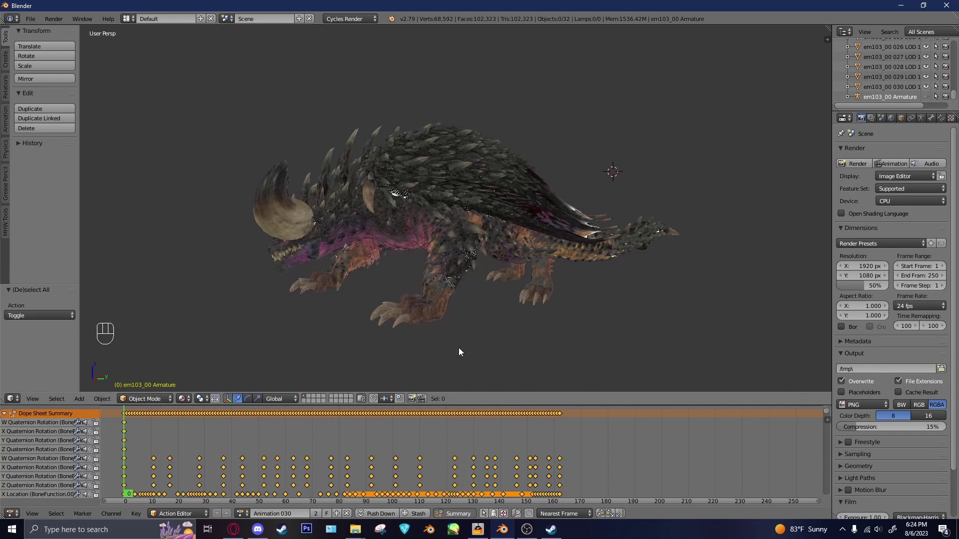
key(KP_3)
Select the armoured front-left leg piece and make the bottom area a Node Editor.
click(396, 296)
right_click(406, 270)
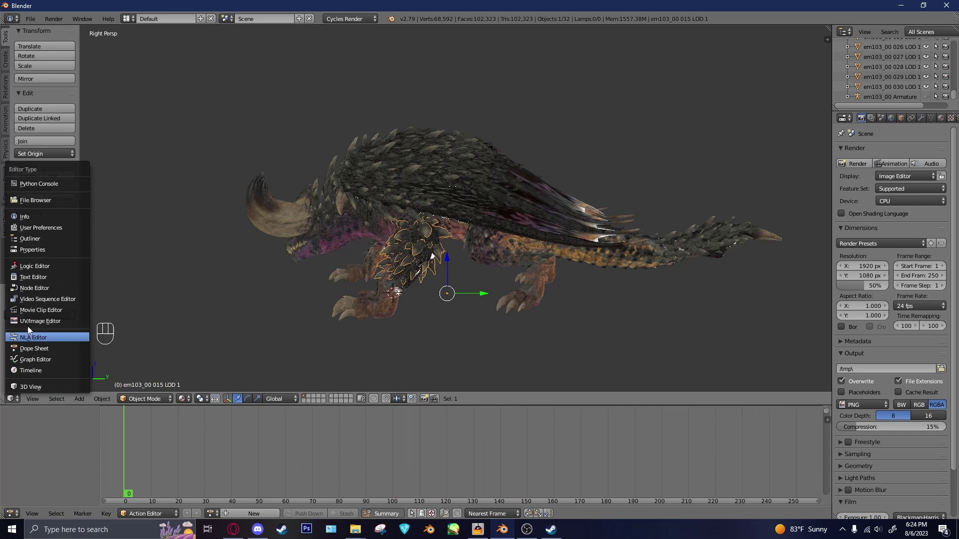
click(33, 294)
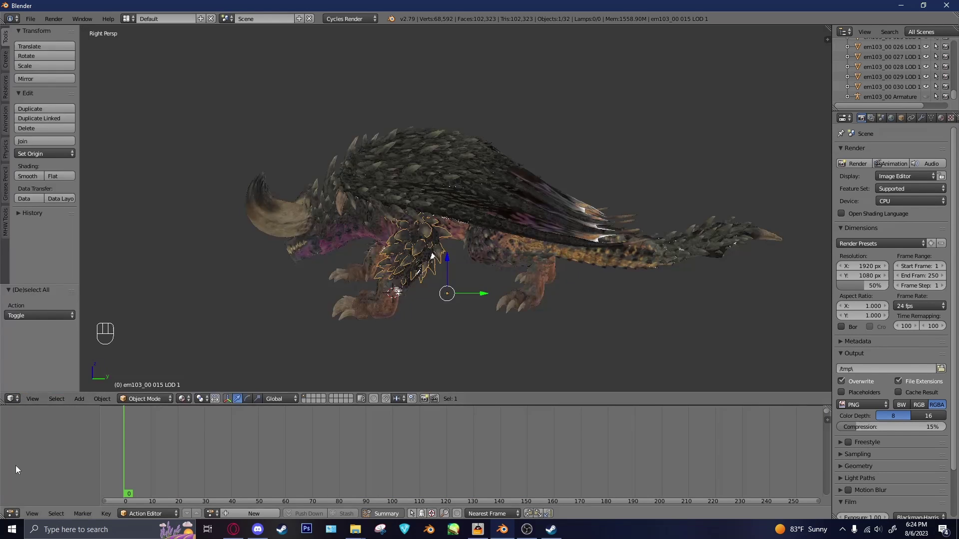
click(33, 407)
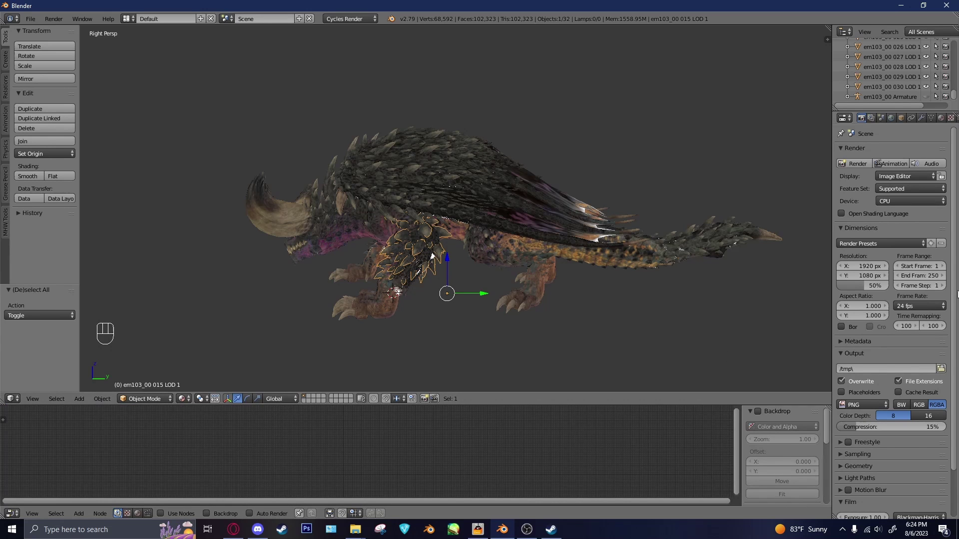
Enlarge the node editor and display the leg material's Mix Shader node tree.
drag(896, 159, 137, 519)
middle_click(234, 472)
click(300, 387)
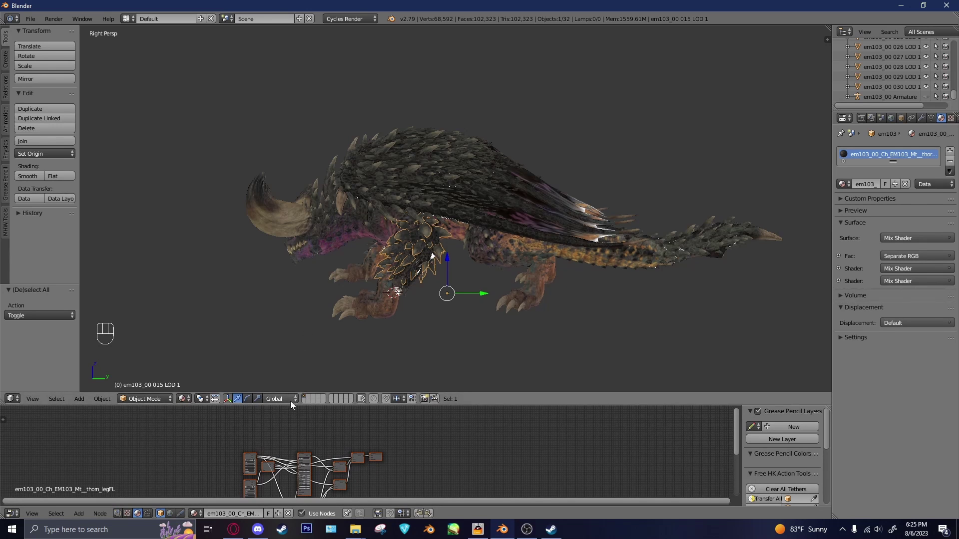